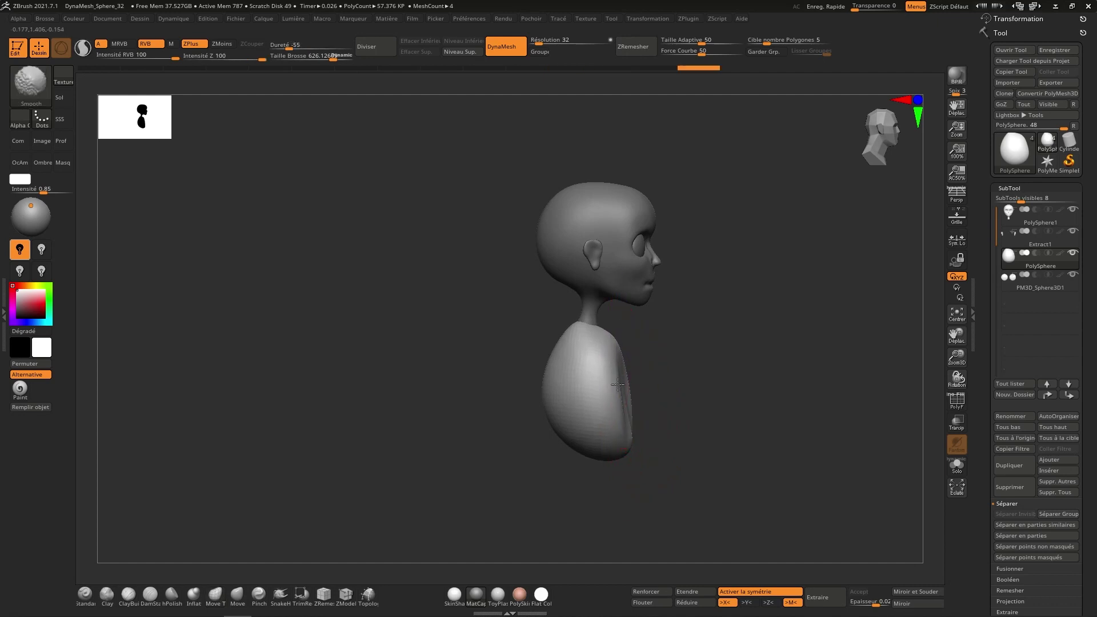
Orbit the model round from the side to face the front and check the slimmed body.
right_click(655, 366)
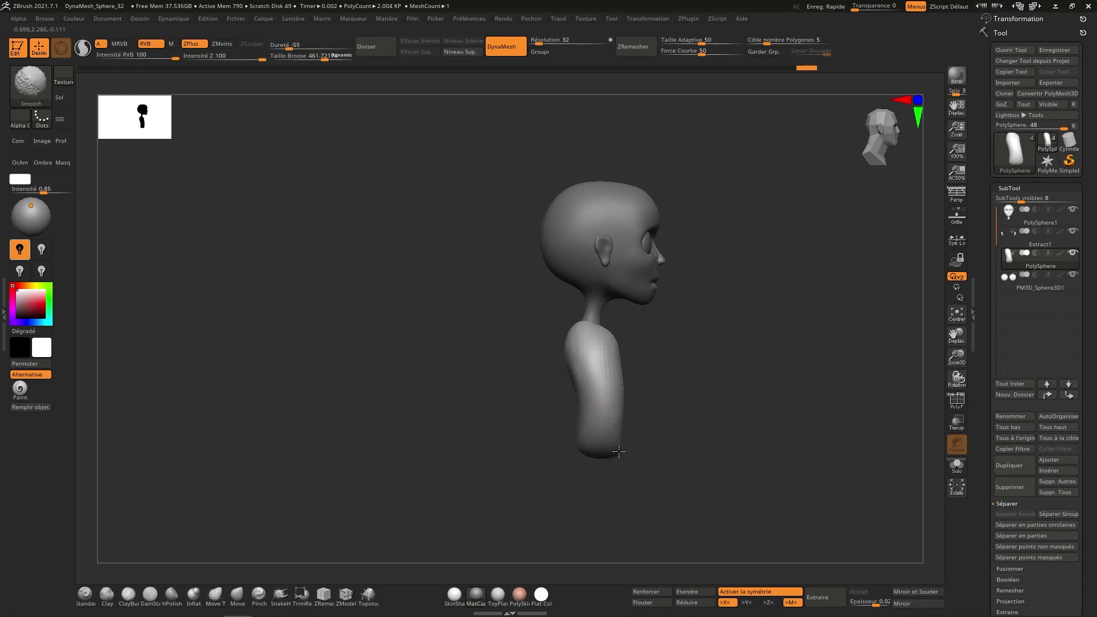
right_click(627, 397)
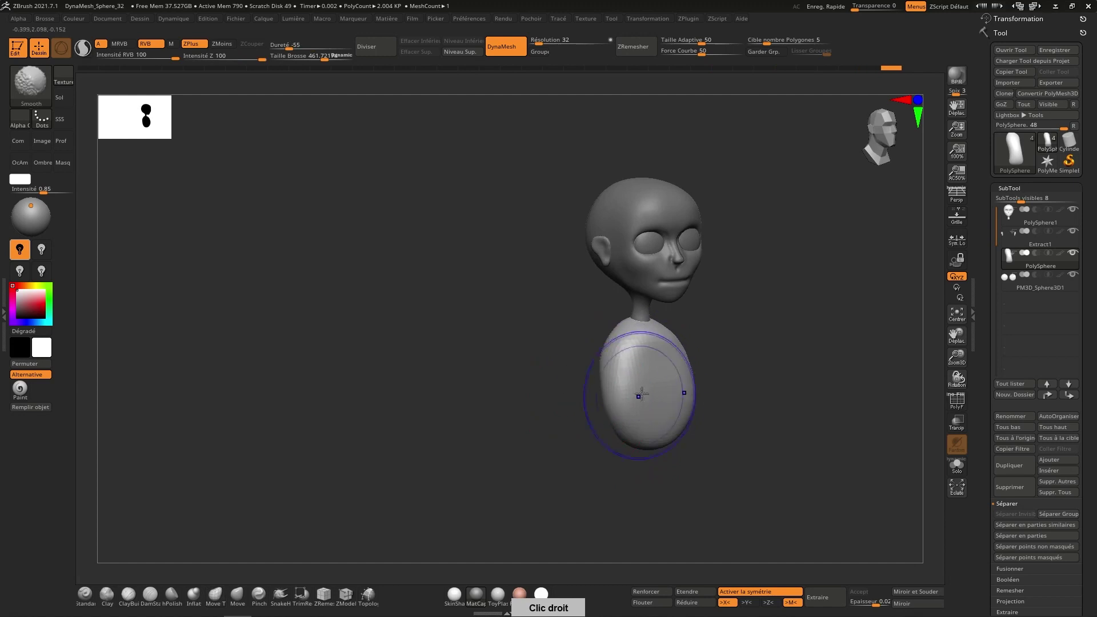
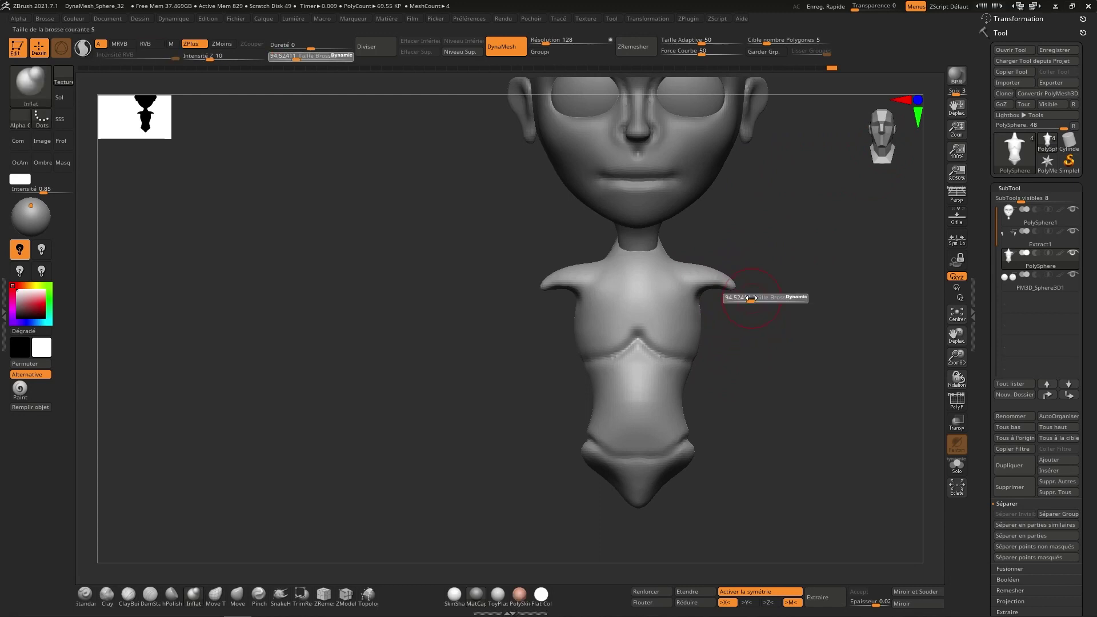
Orbit the remeshed torso to inspect it side-on and from the back.
right_click(763, 330)
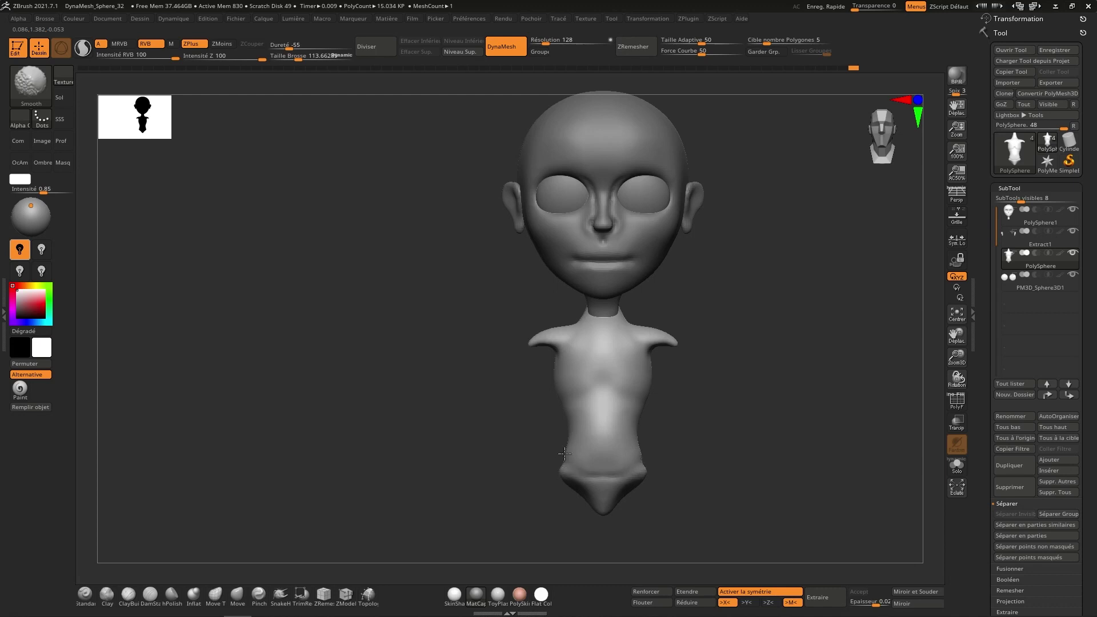
right_click(665, 415)
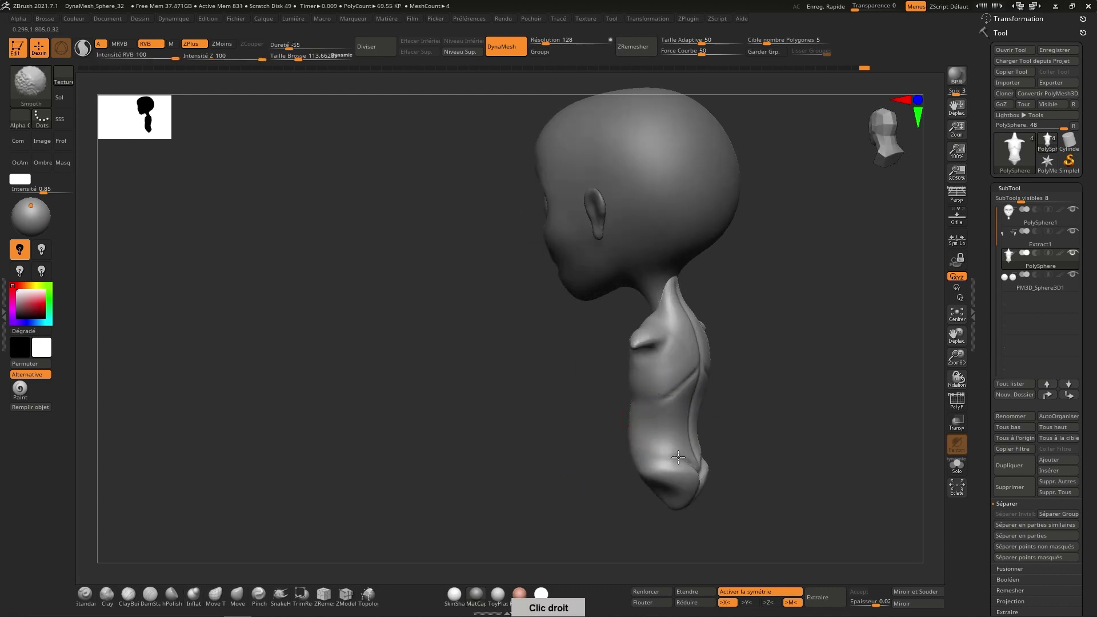
right_click(673, 445)
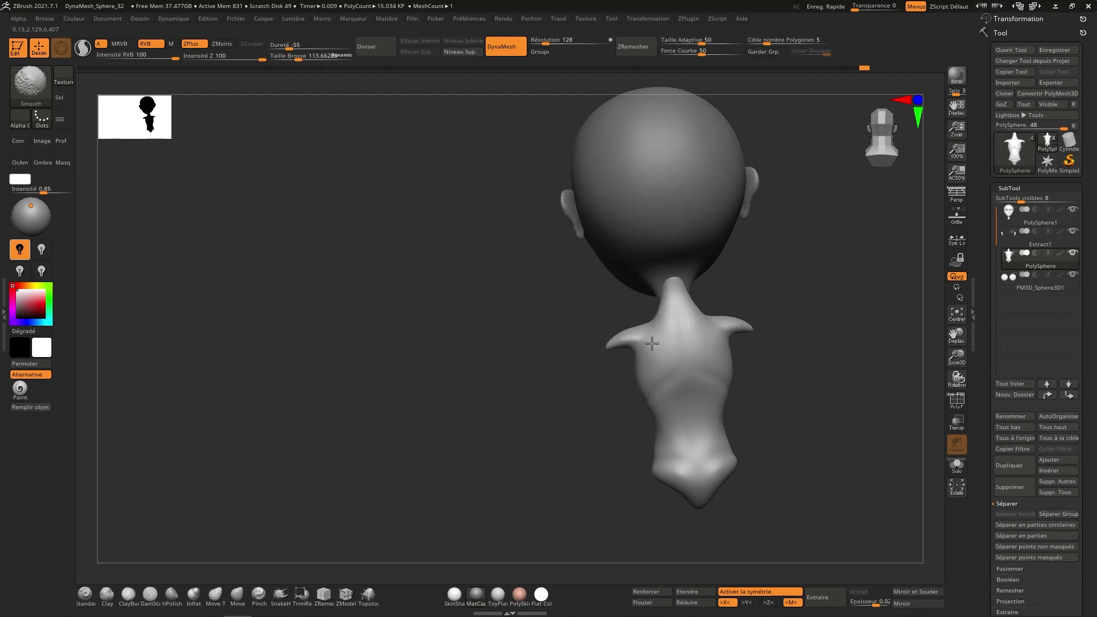
Orbit between side and upper-back views while smoothing the torso back and neck base.
right_click(725, 353)
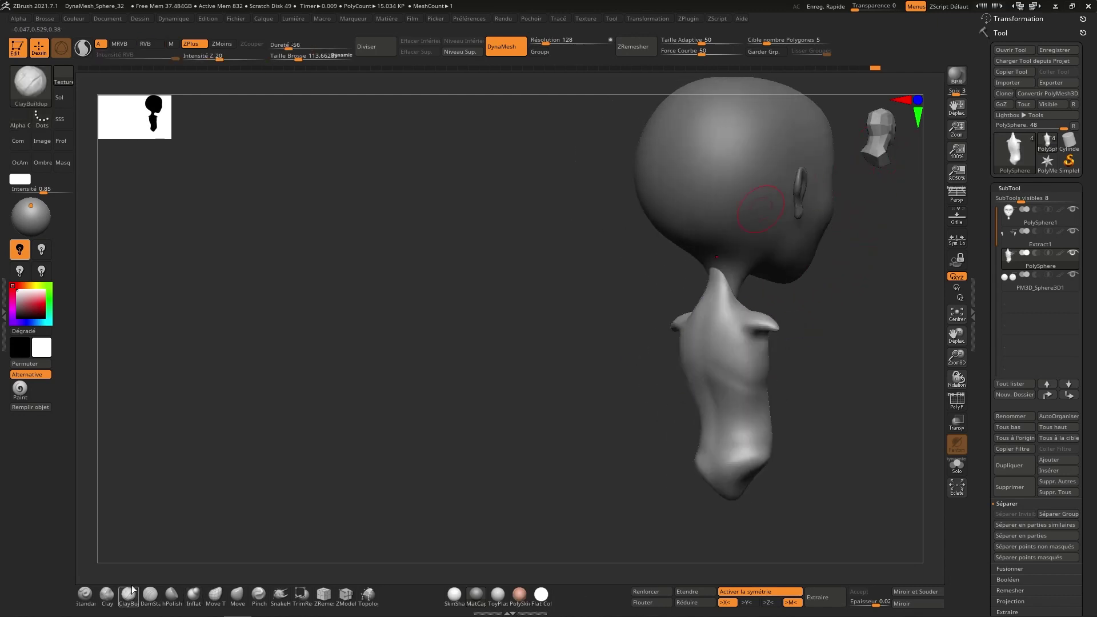
right_click(784, 287)
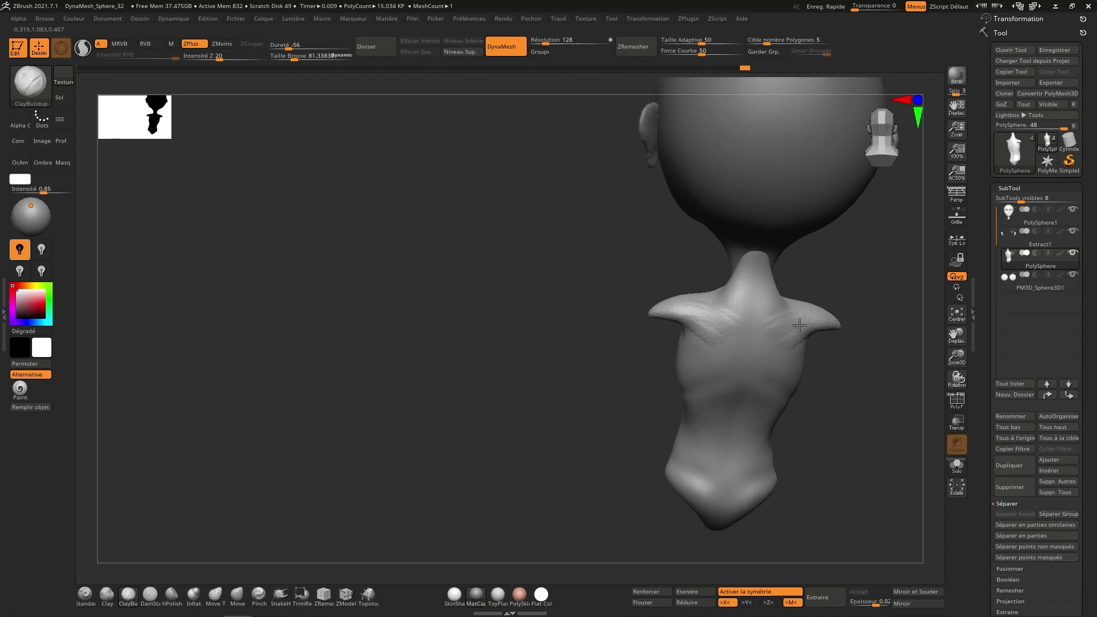
right_click(784, 337)
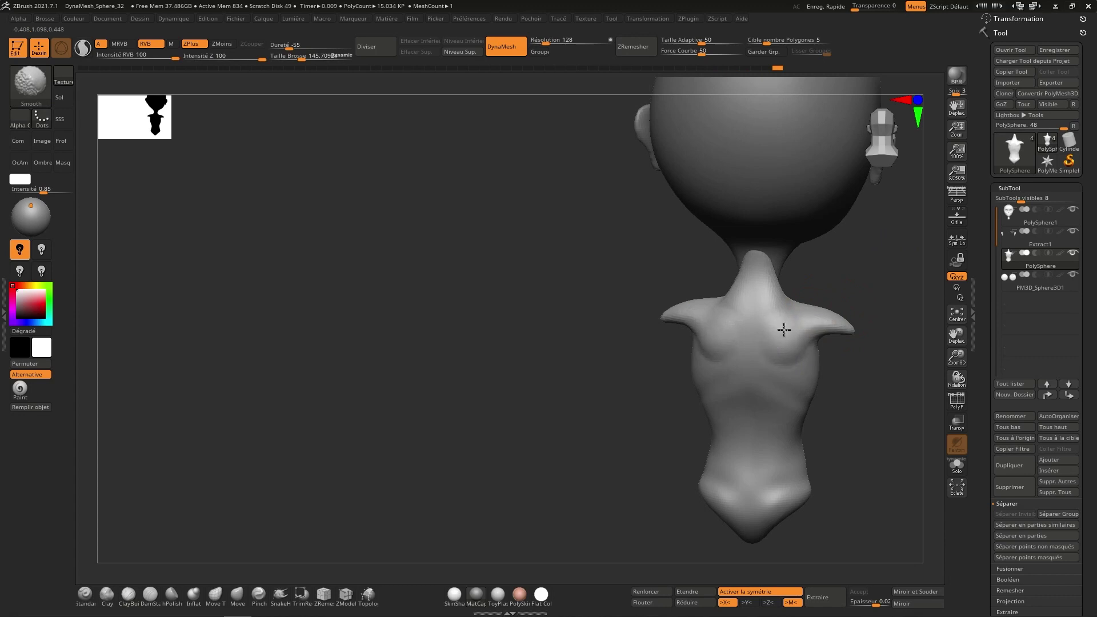
right_click(833, 313)
right_click(849, 309)
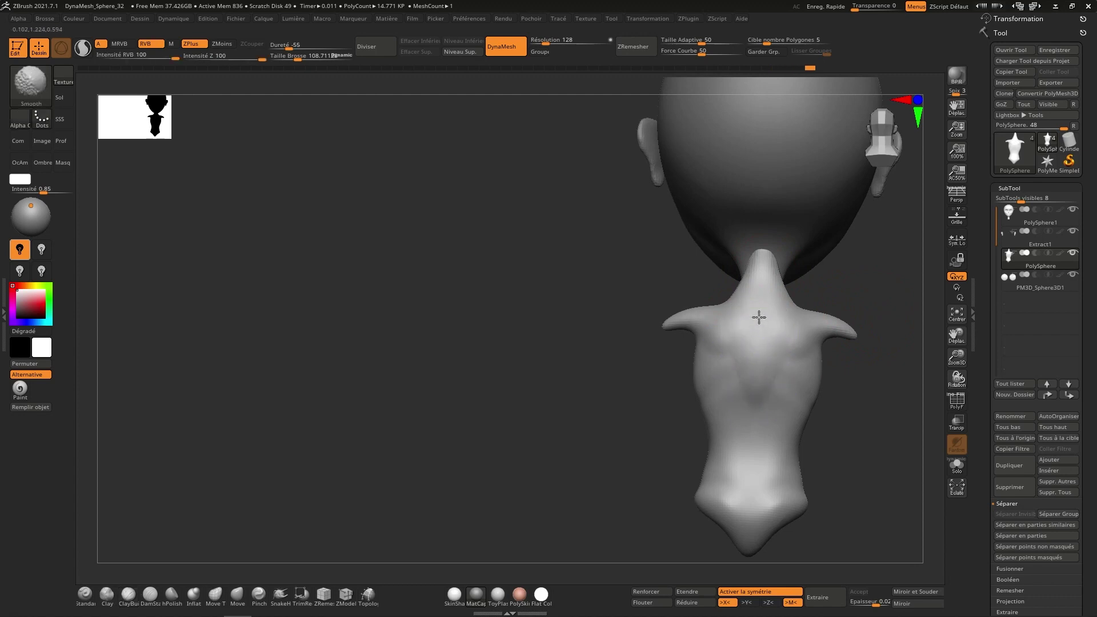
Orbit from the neck's side profile round to a straight view of the back.
right_click(777, 270)
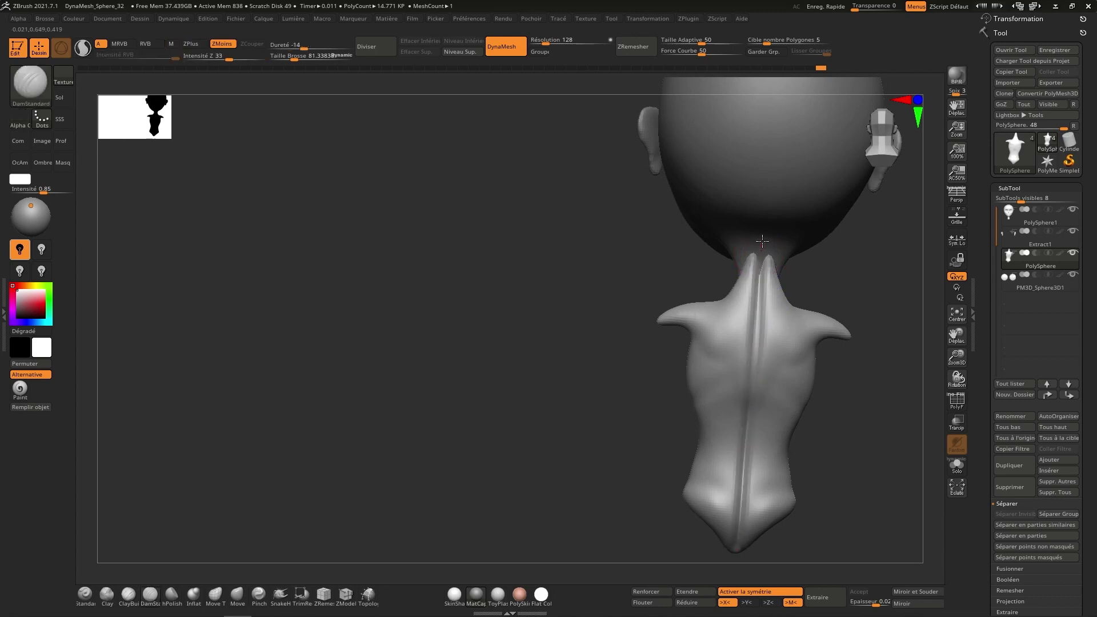
right_click(804, 351)
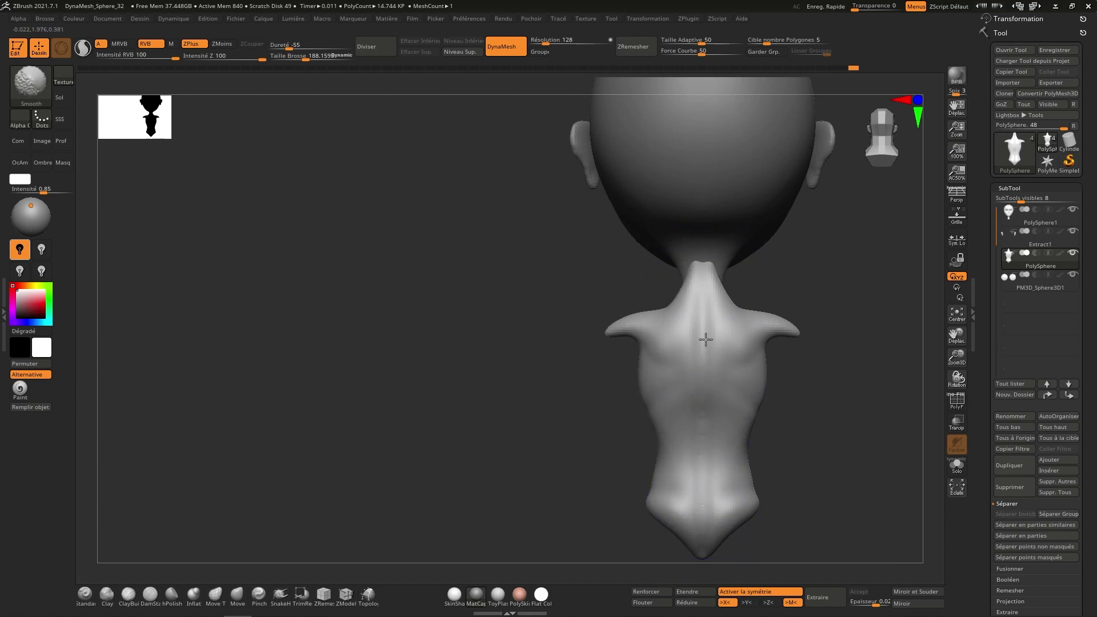
right_click(758, 395)
right_click(767, 446)
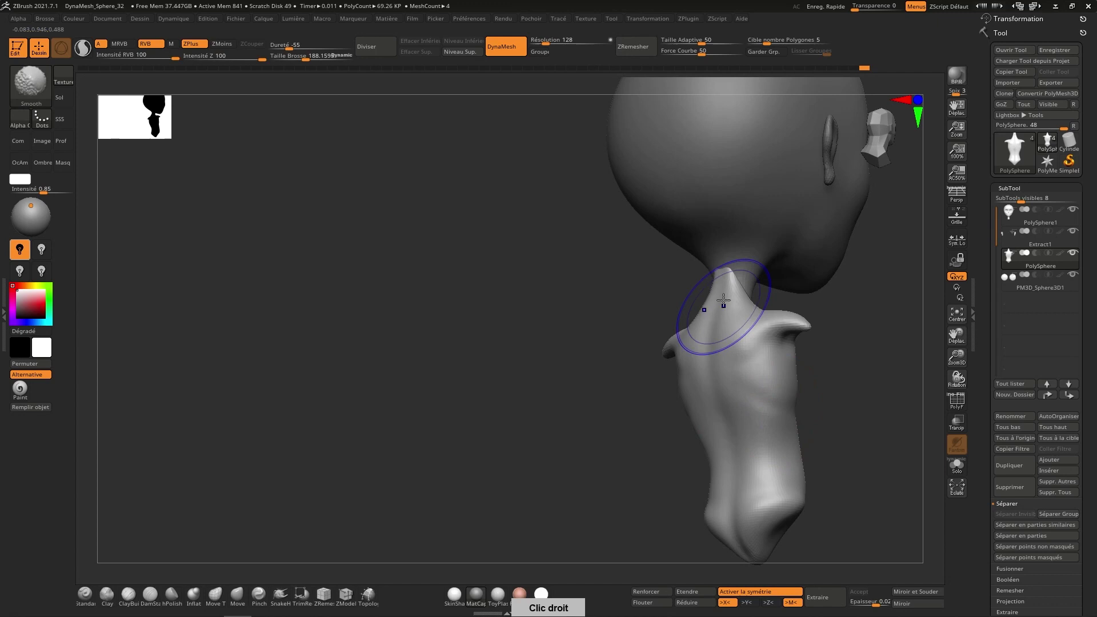
right_click(776, 420)
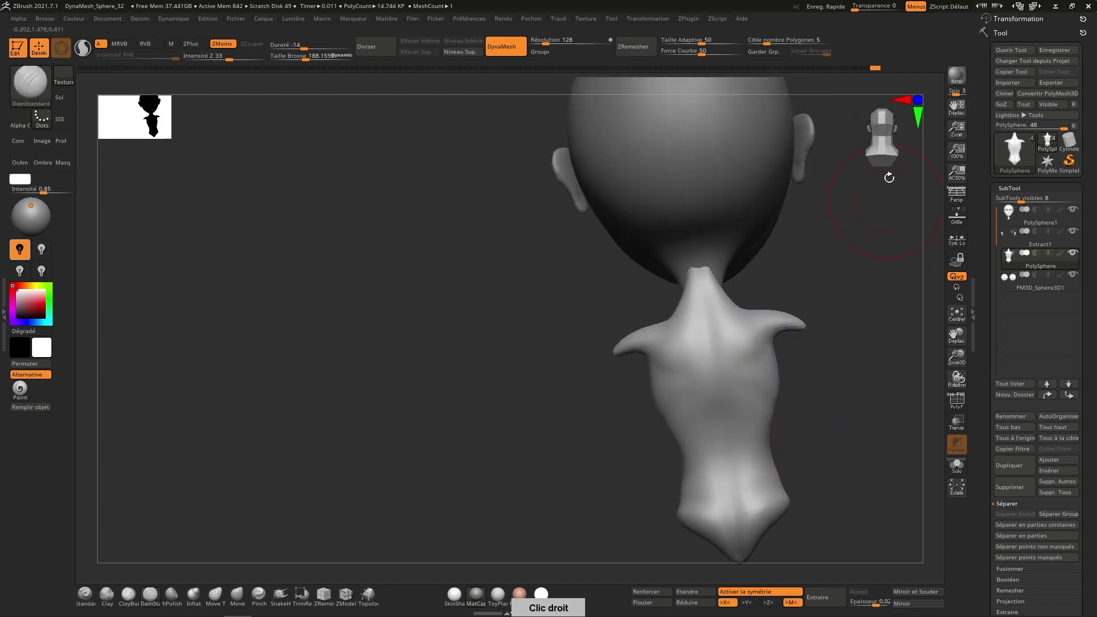
right_click(761, 332)
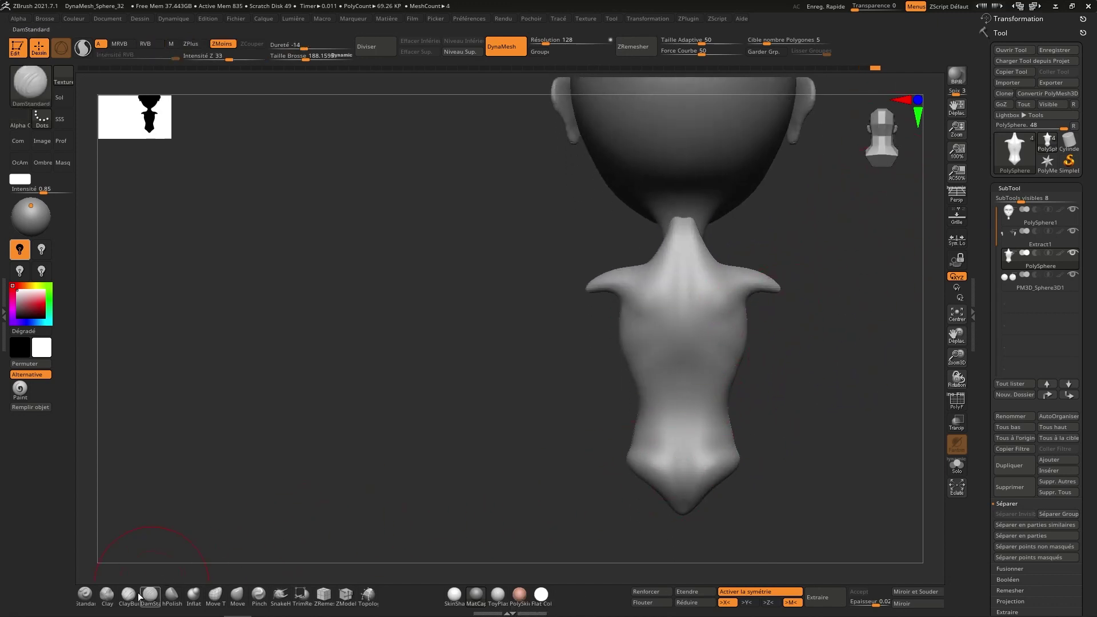
Orbit to the torso's side profile for chest and belly work, then round to the front.
right_click(745, 388)
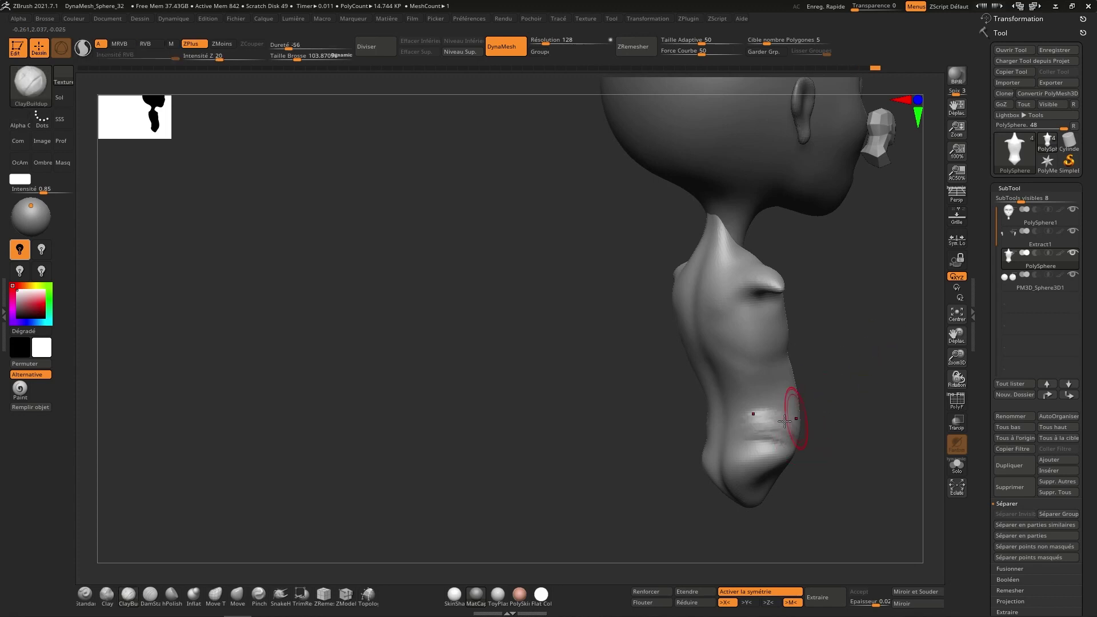
right_click(795, 399)
right_click(787, 355)
right_click(789, 344)
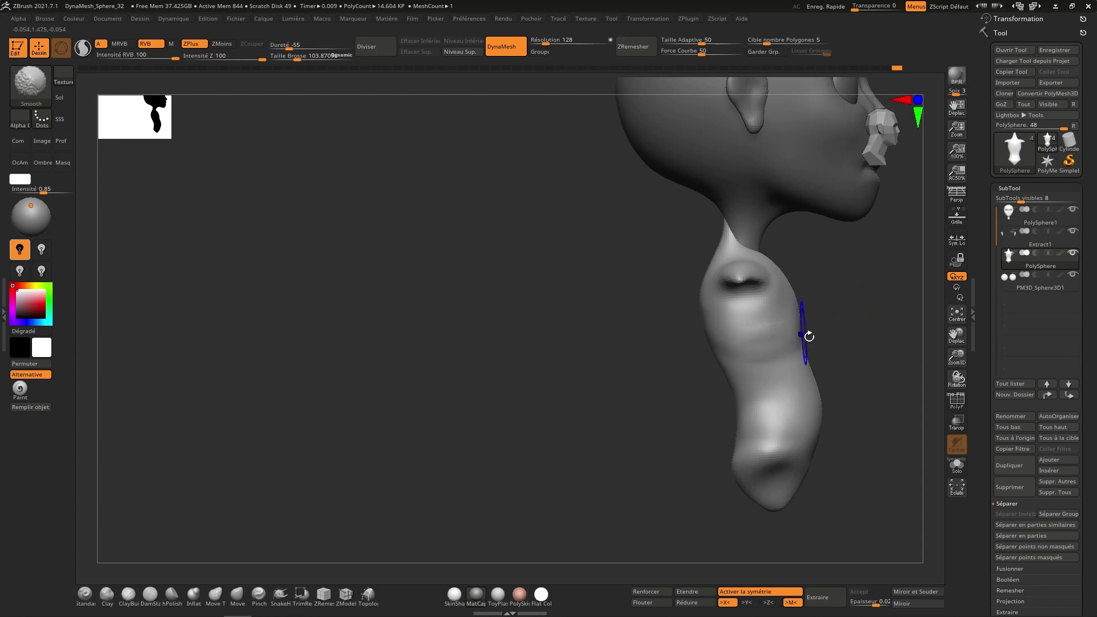
right_click(789, 350)
right_click(852, 318)
right_click(738, 290)
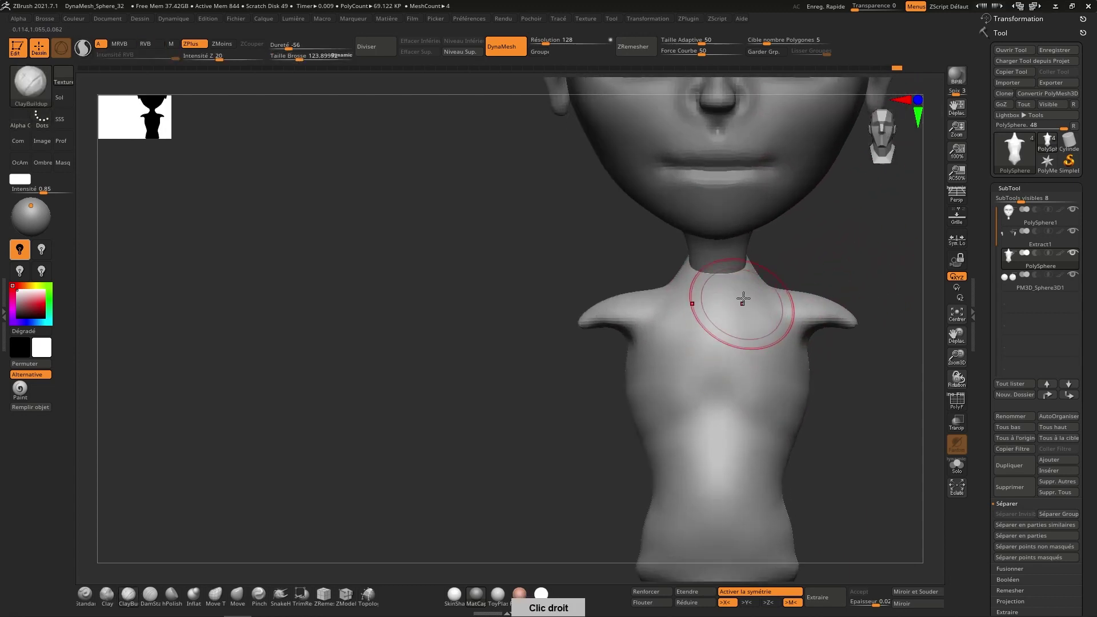
Orbit the head and neck from side profile to a three-quarter view for the neck build-up.
right_click(756, 279)
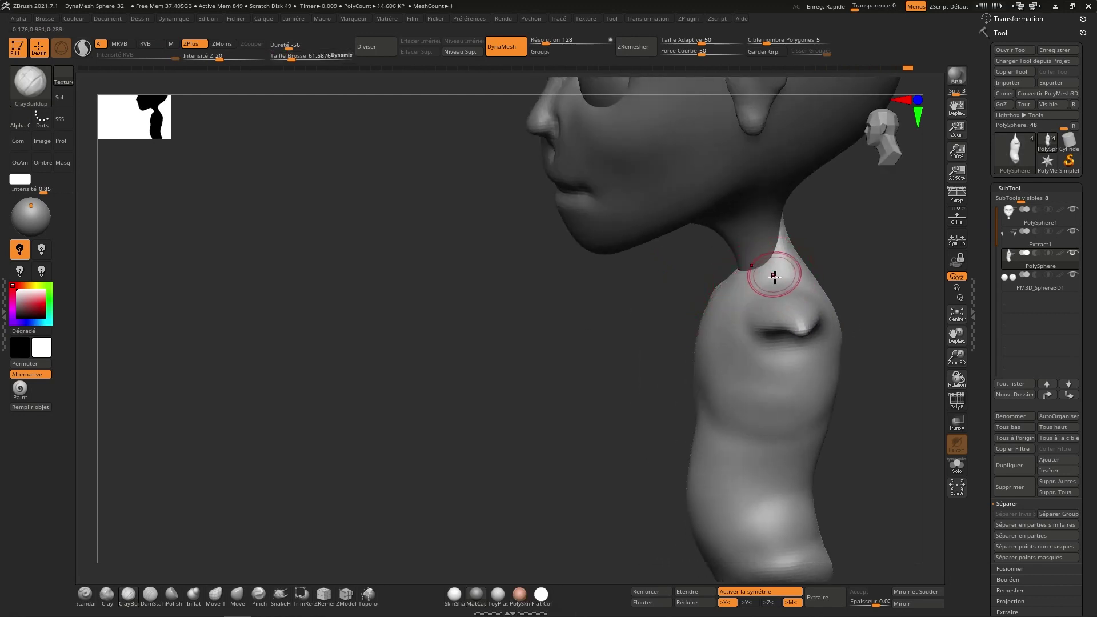
right_click(760, 268)
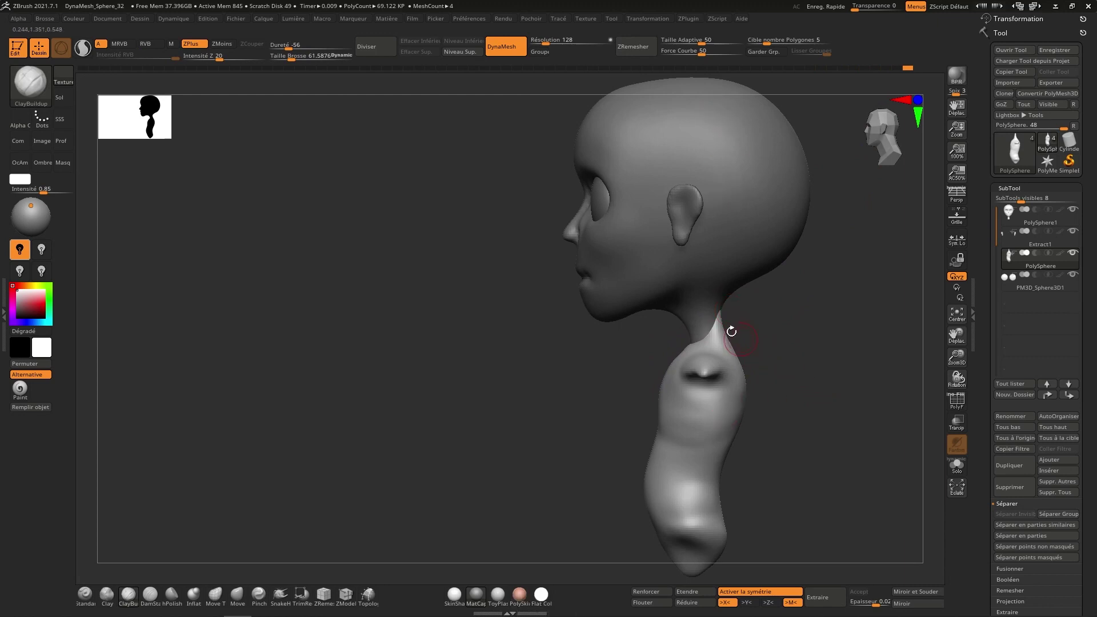
right_click(716, 291)
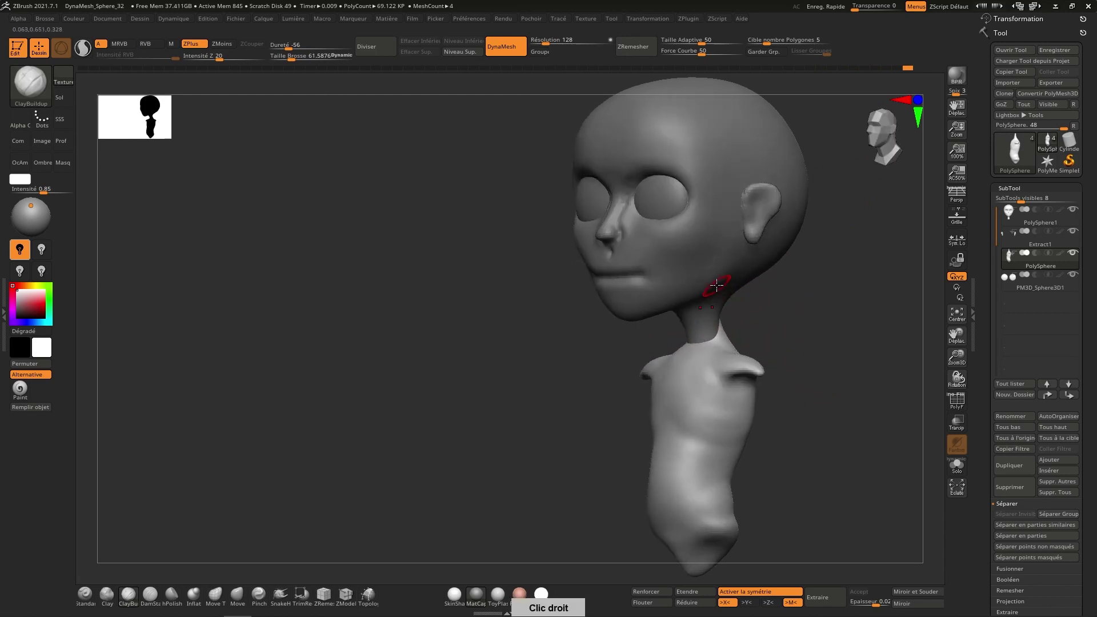
right_click(722, 328)
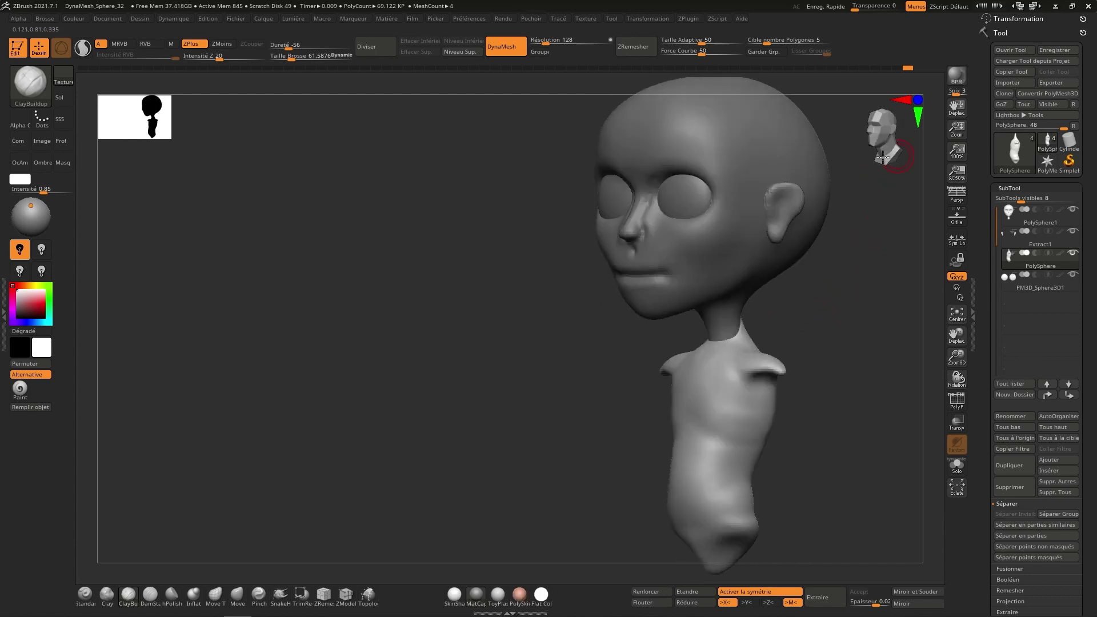
Orbit around the roughed torso and shoulder stubs, ending facing the figure head-on.
right_click(793, 349)
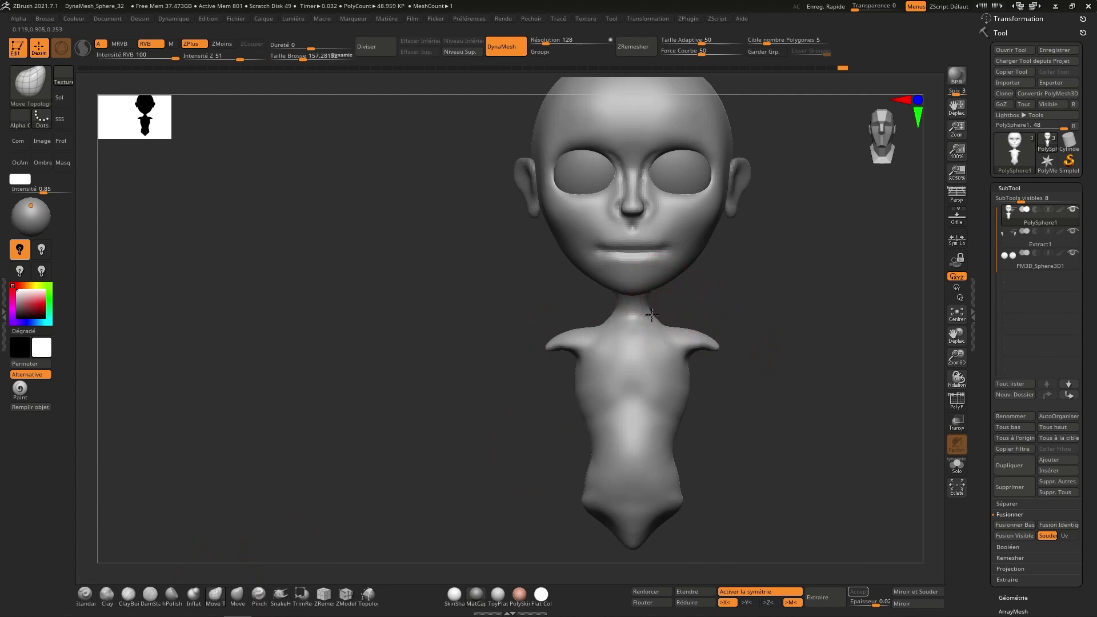
right_click(642, 298)
right_click(628, 281)
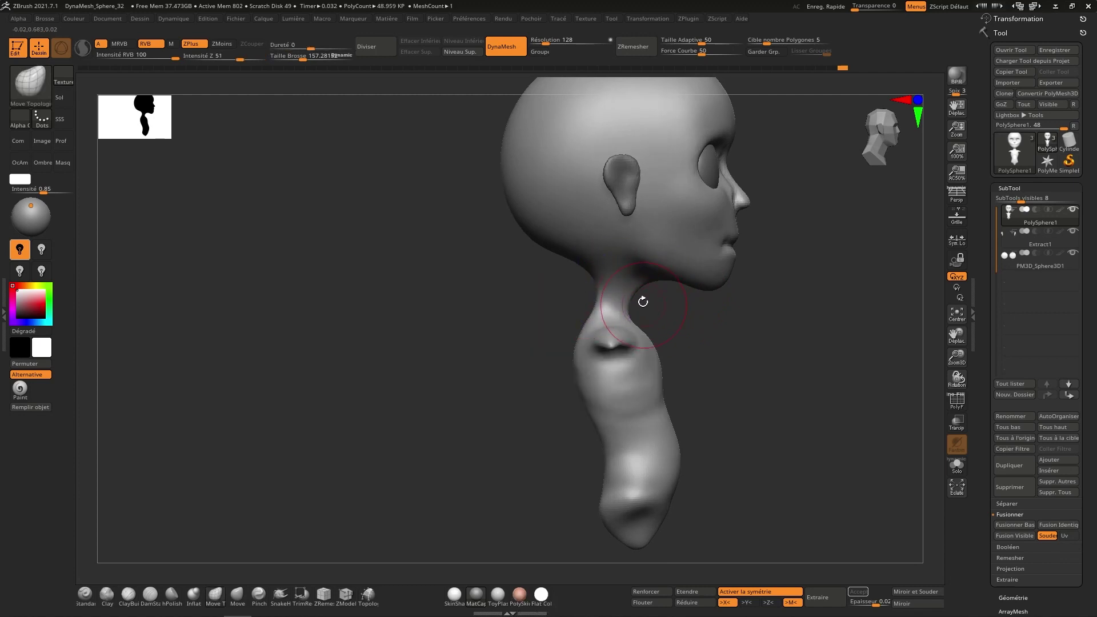
right_click(695, 323)
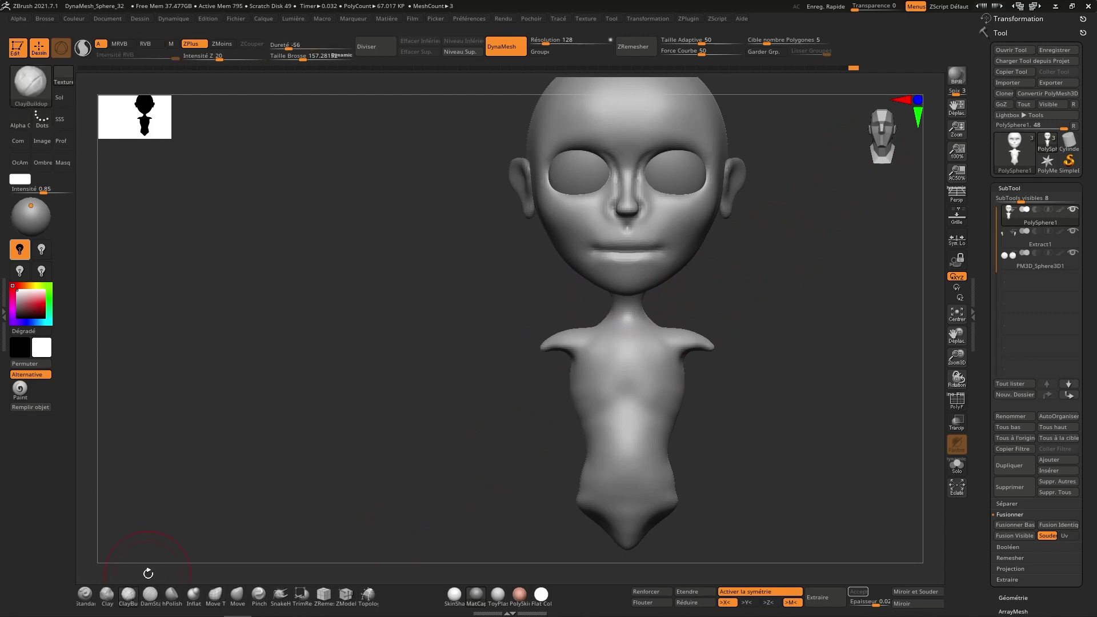
Orbit the view to the neck and upper torso before refining them.
right_click(638, 320)
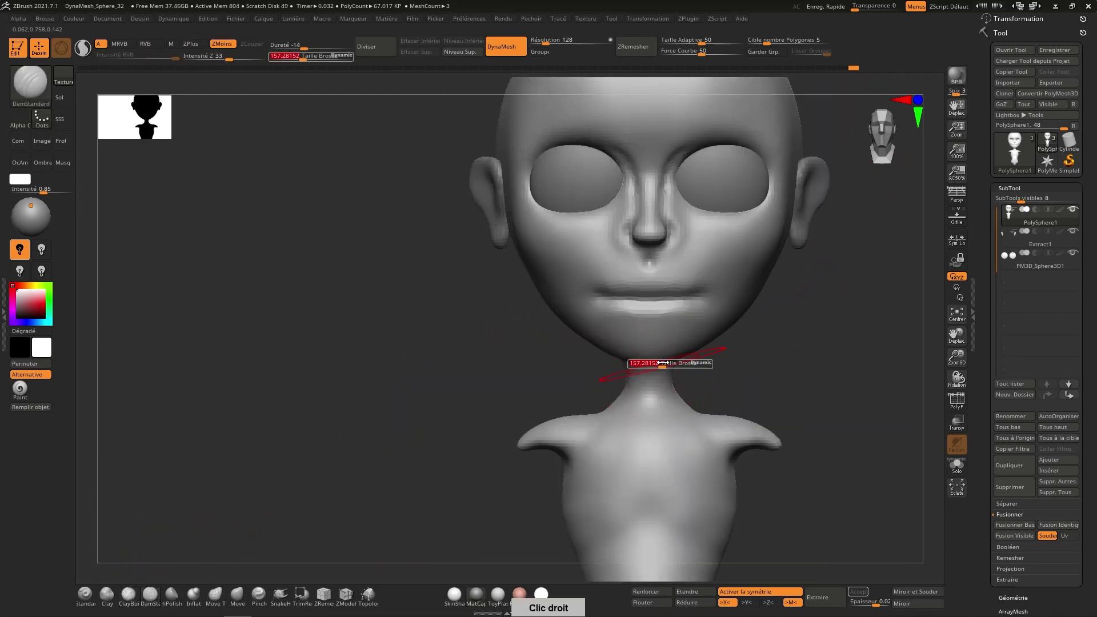
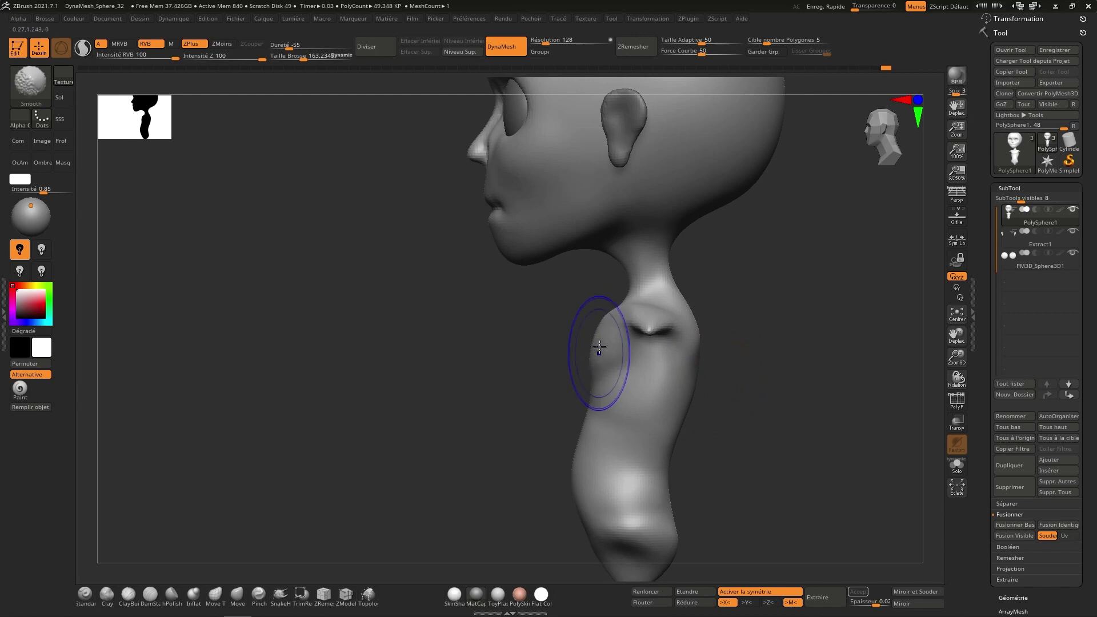
Orbit the figure back to its front to begin sculpting the chest and waist.
right_click(661, 355)
right_click(633, 455)
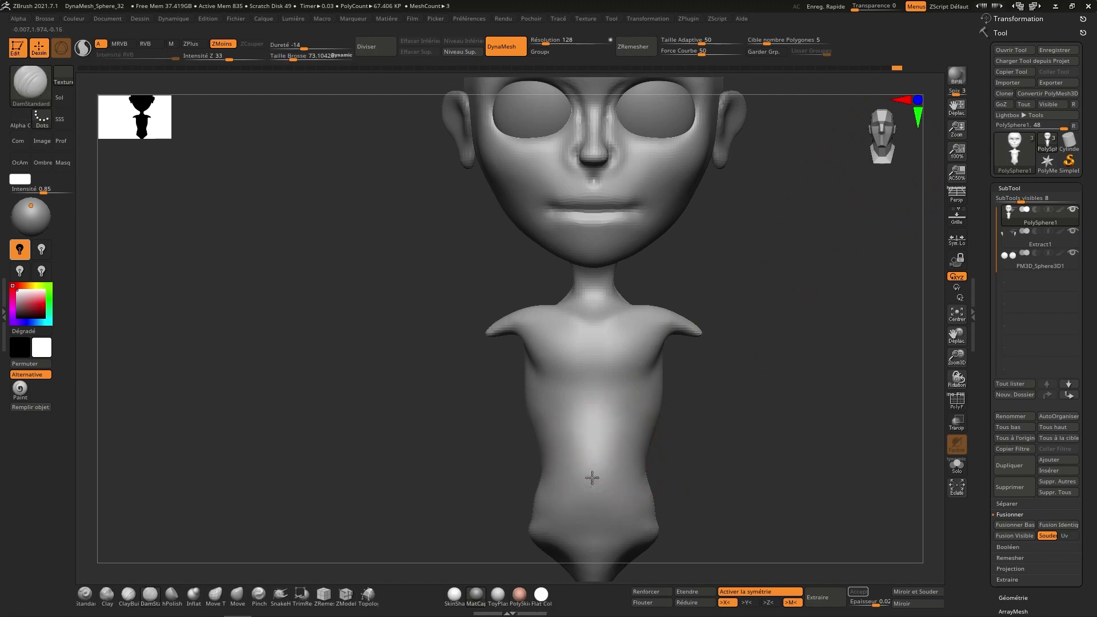
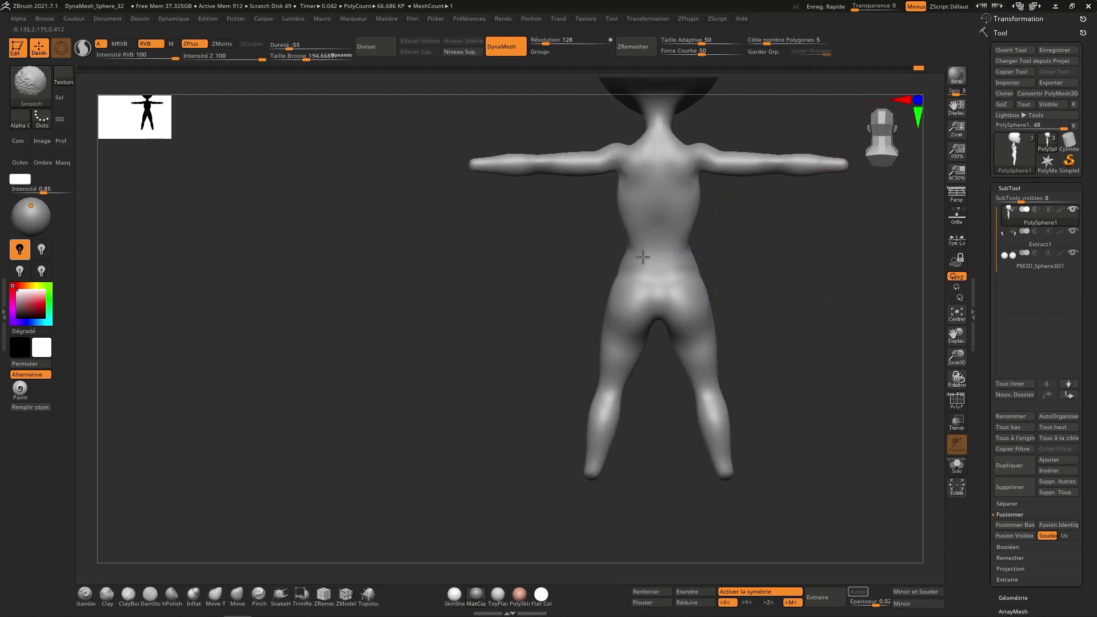
Orbit to the hip and leg side profile, then back to review the full body from the front.
right_click(718, 264)
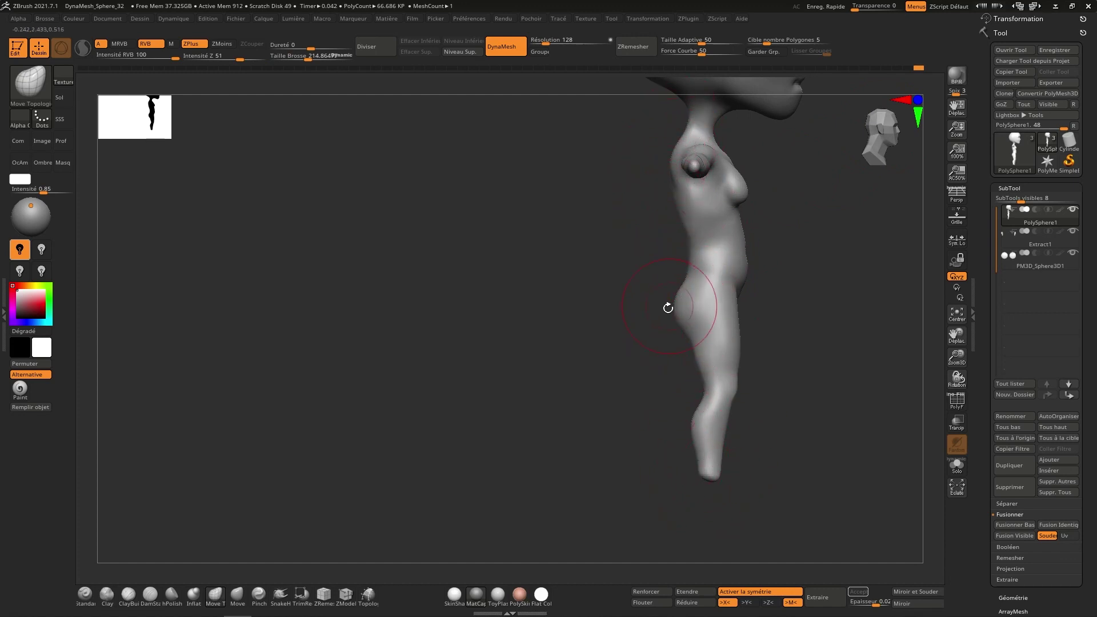
right_click(752, 360)
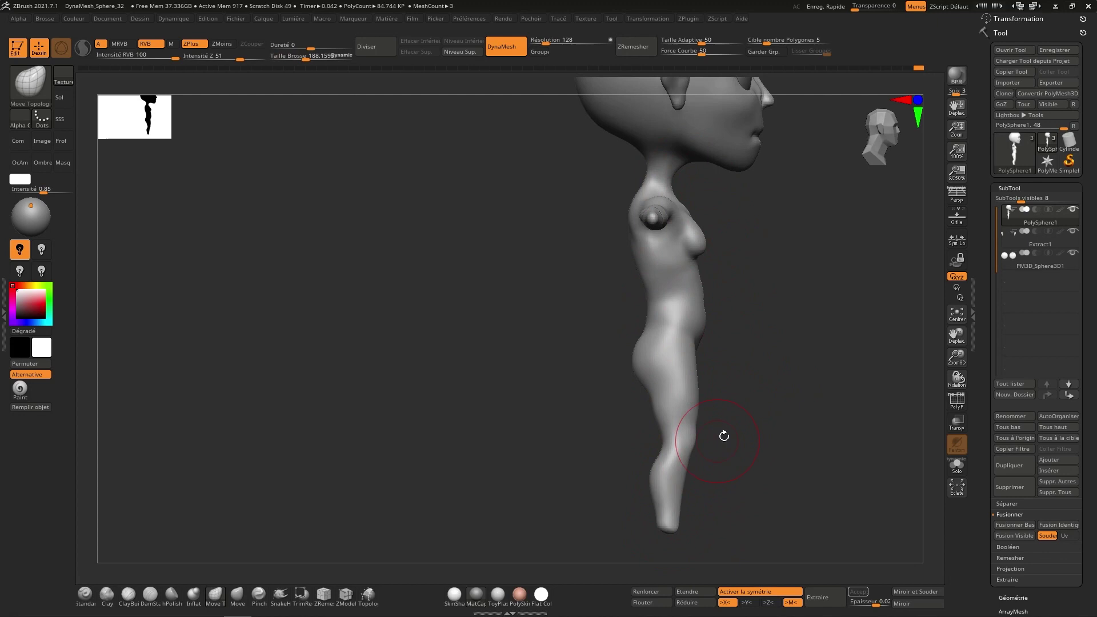
right_click(771, 307)
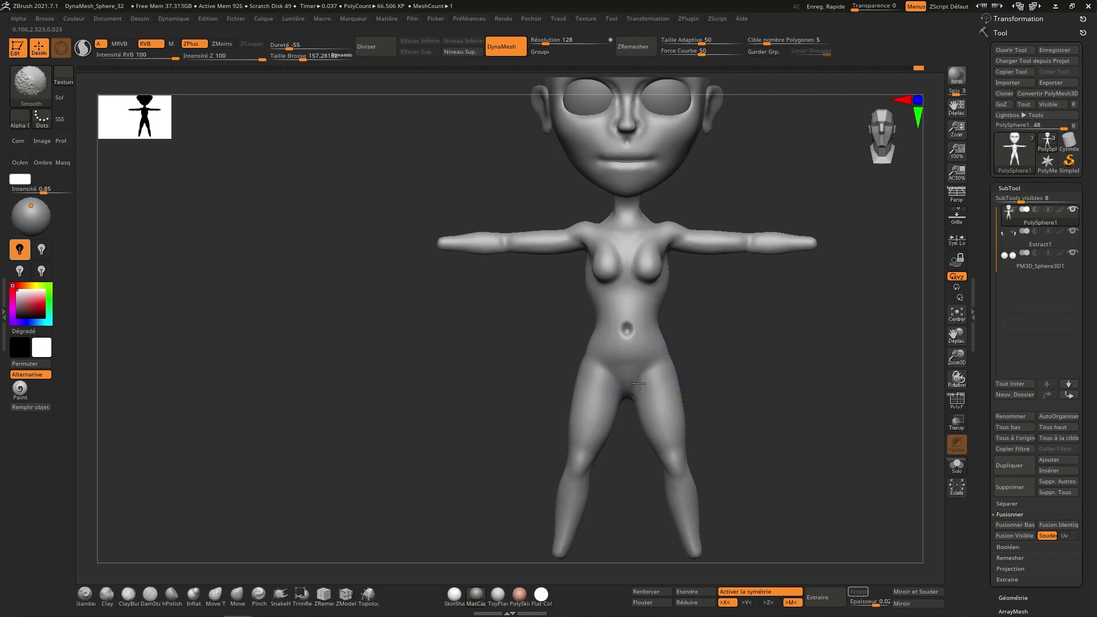
right_click(723, 354)
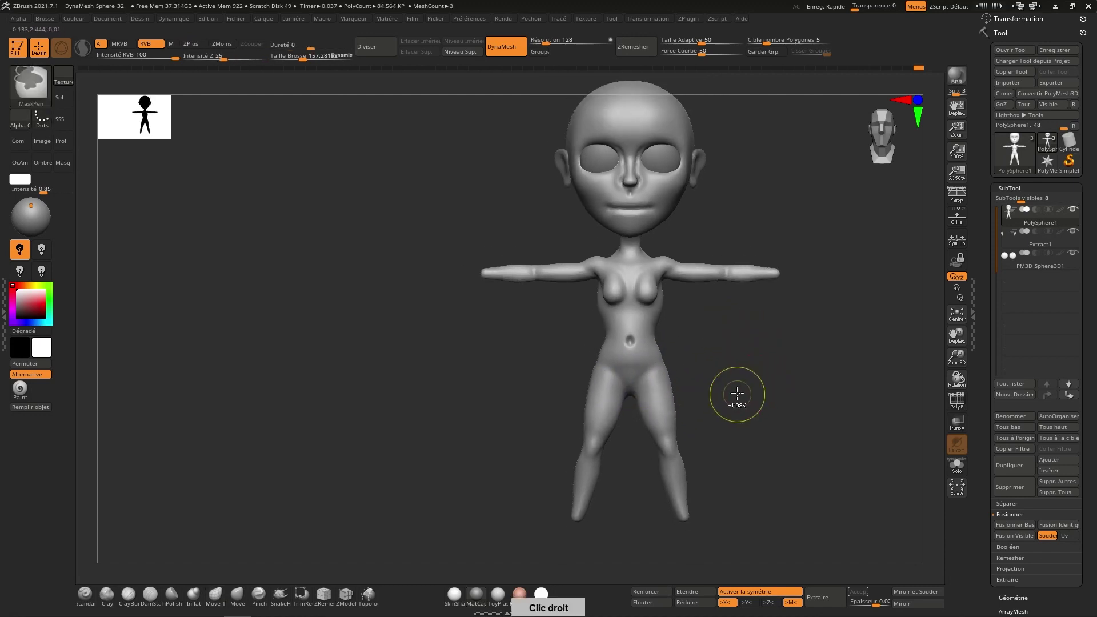